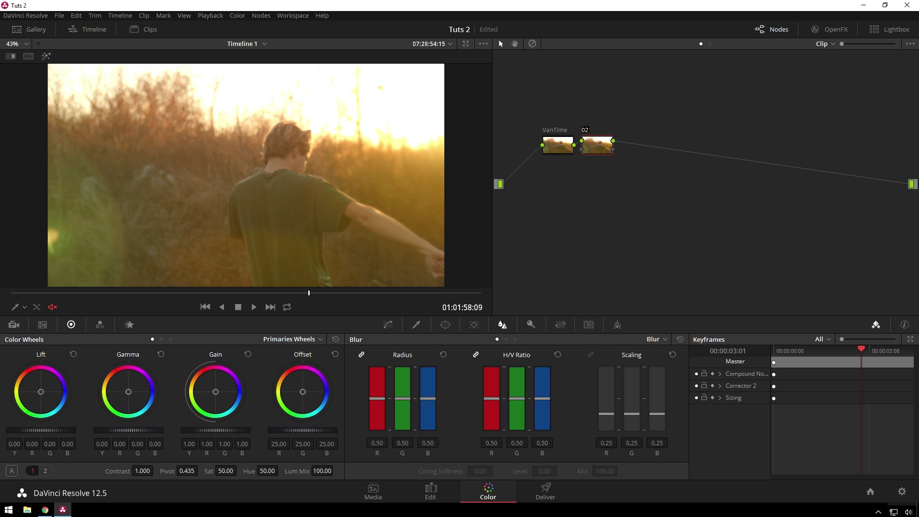
Step: Enable a Circle power window on node 02 from the Window palette's shape list
left_click(449, 329)
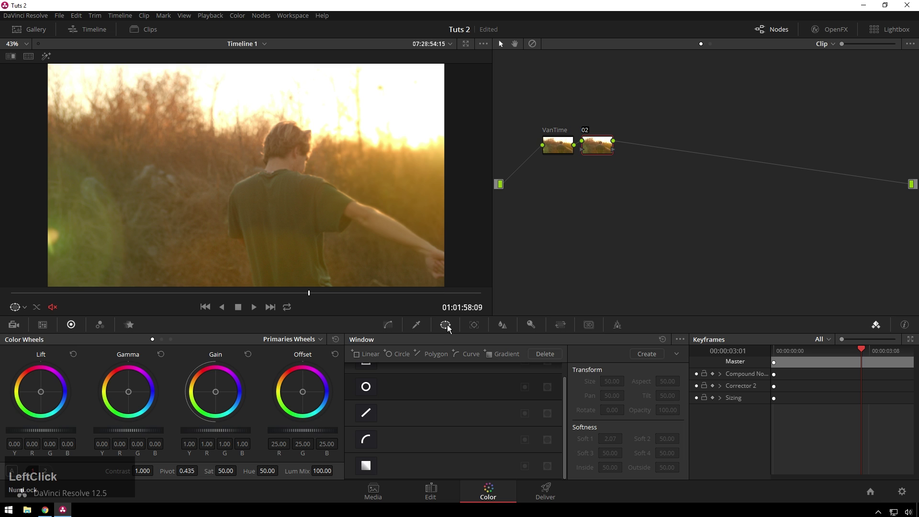
scroll("up", 3)
scroll("down", 3)
scroll("up", 3)
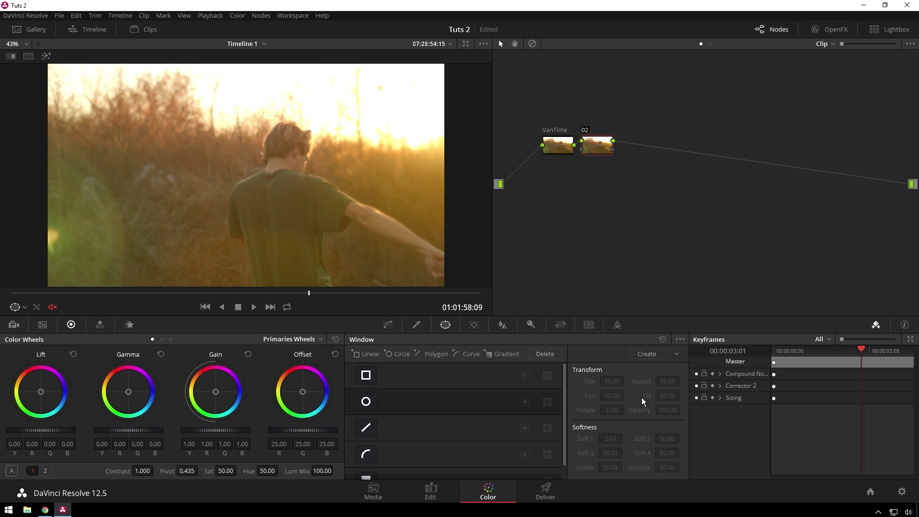
scroll("up", 3)
scroll("down", 3)
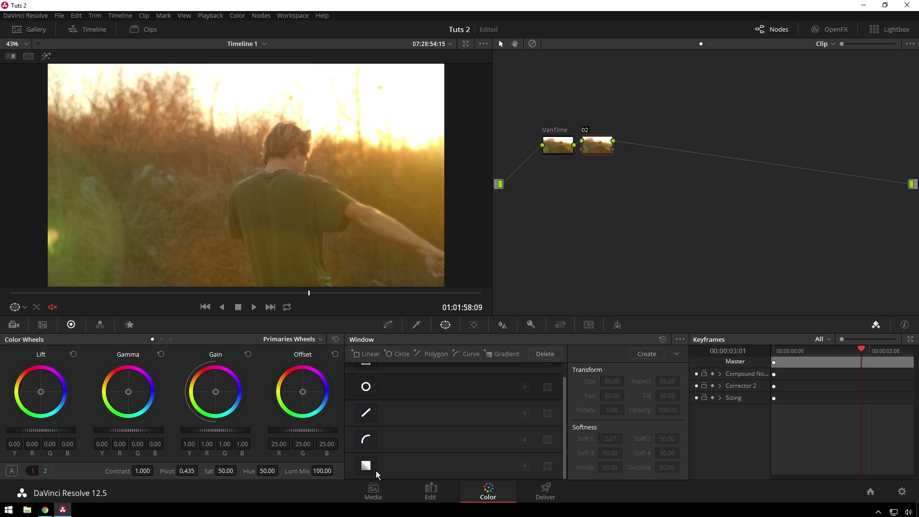
scroll("down", 3)
scroll("up", 3)
left_click(367, 413)
Step: Centre the circle on the man's head, show it as a highlight and raise Soft 1 on its edge
left_click(306, 200)
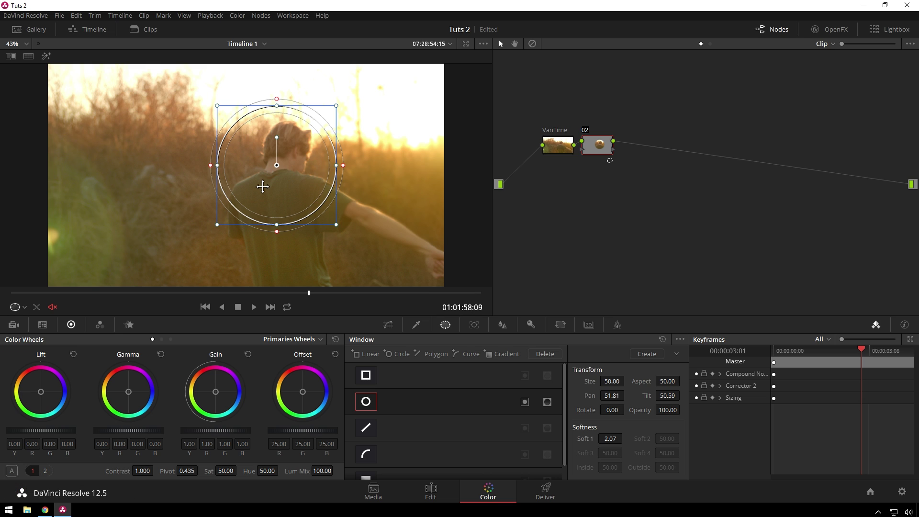
left_click(134, 400)
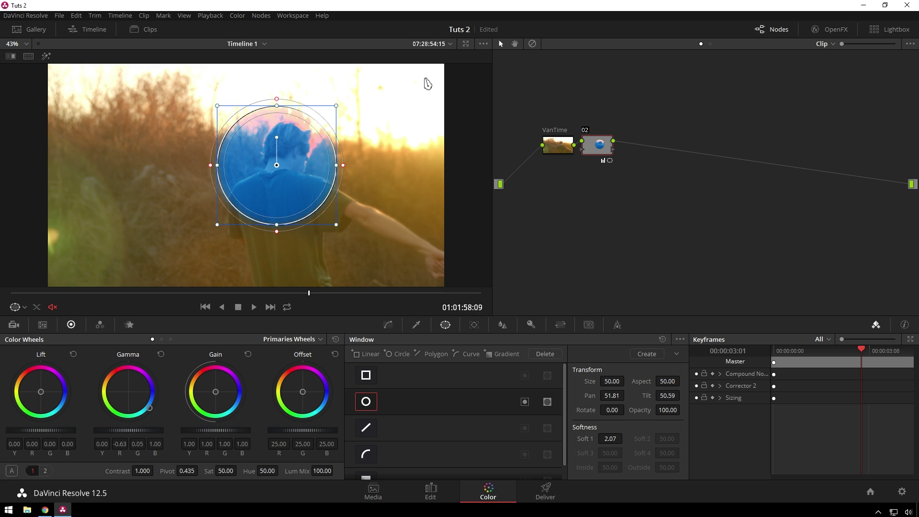
left_click(369, 414)
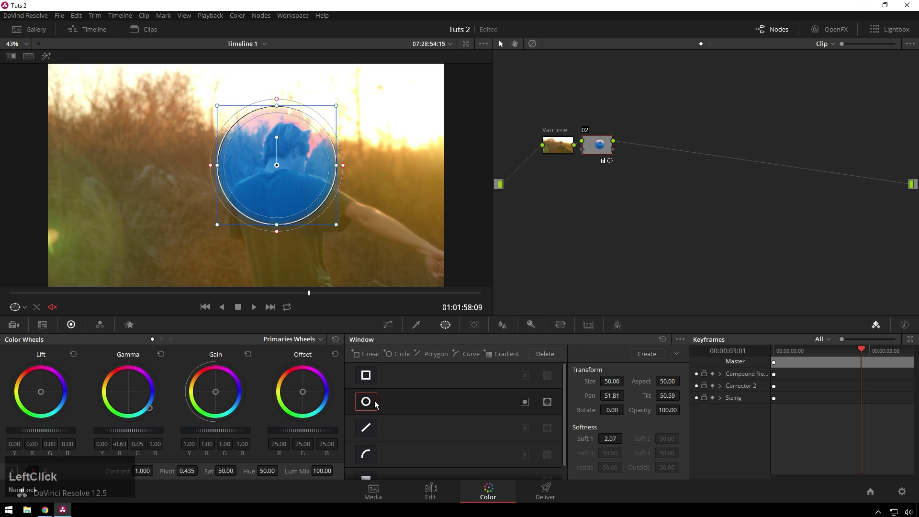
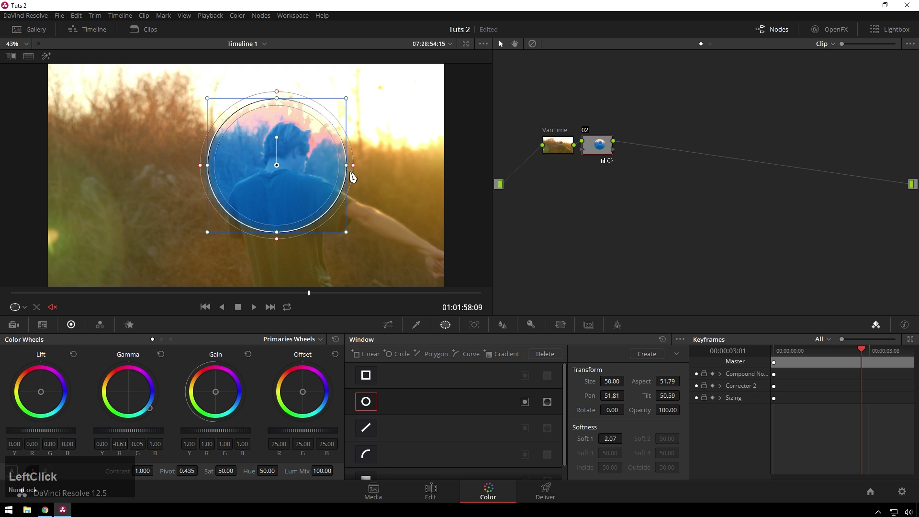
left_click(357, 171)
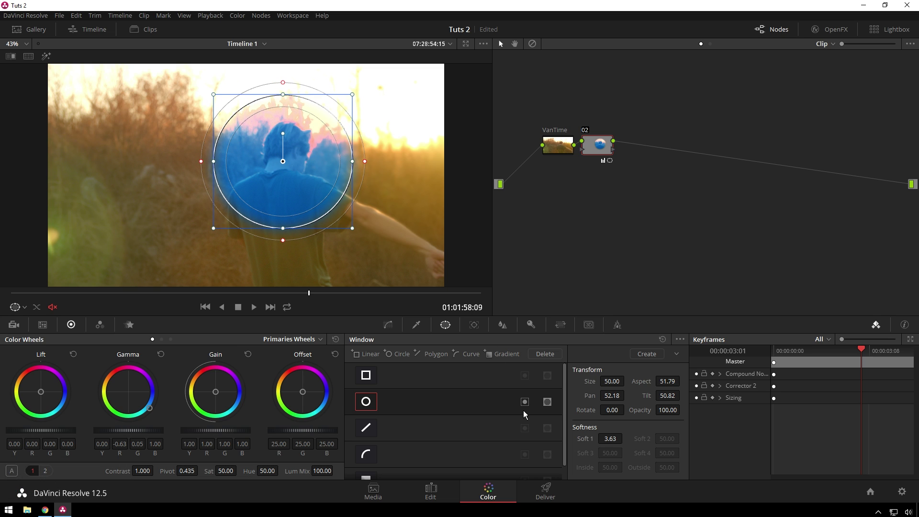
Step: Invert the circle, add a Linear window and skew it into a soft quadrilateral beside the man
left_click(526, 408)
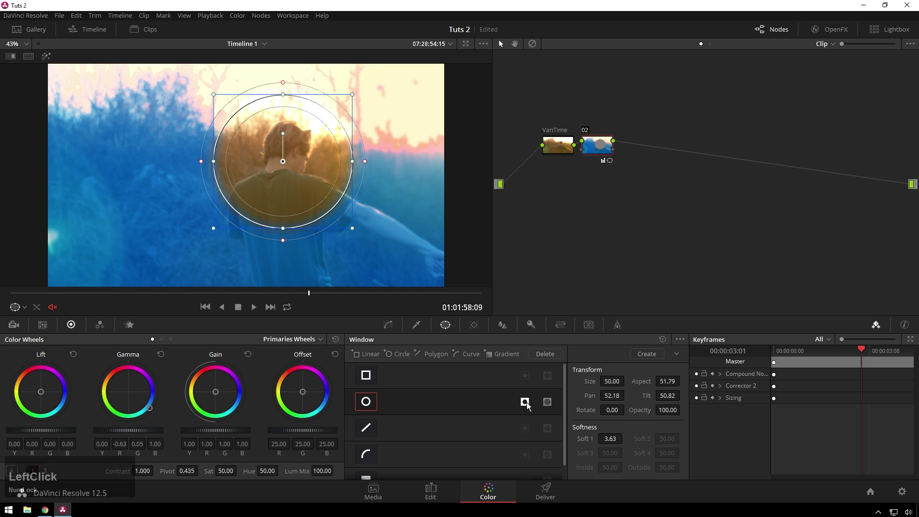
left_click(373, 380)
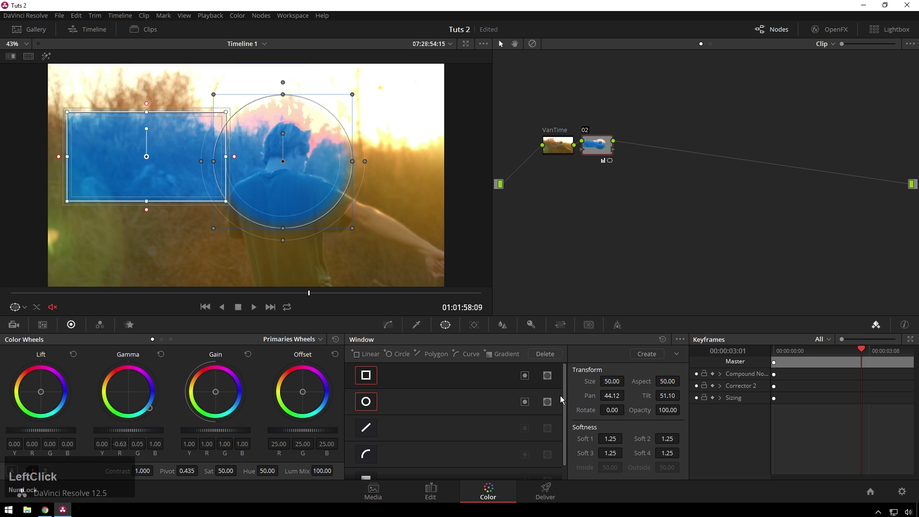
left_click(549, 384)
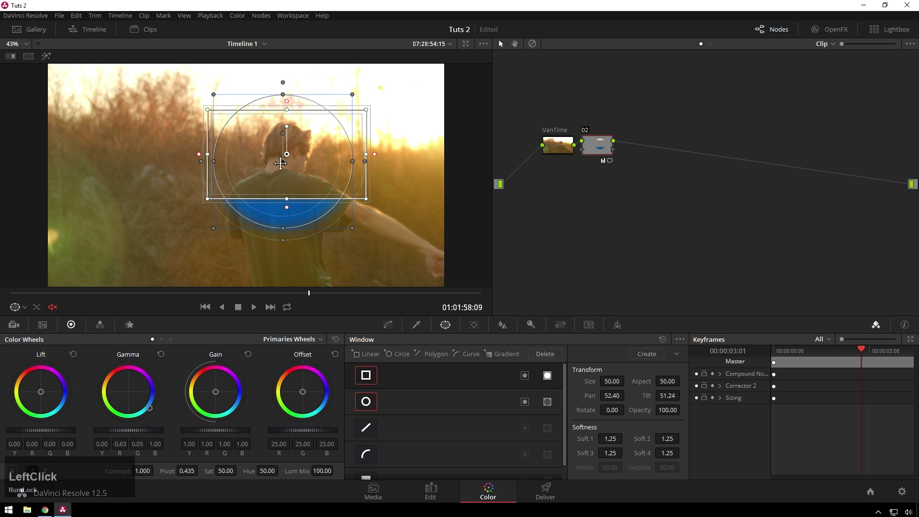
left_click(370, 389)
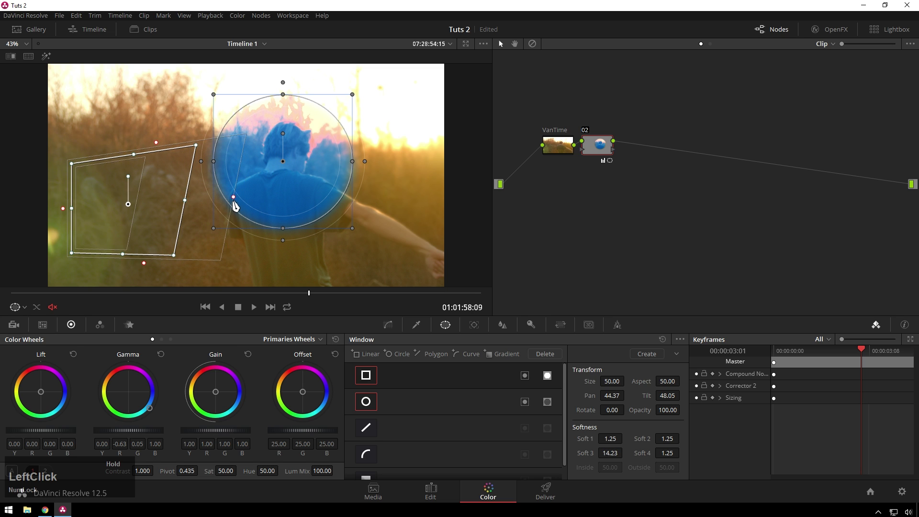
Step: Enable a Polygon window and pull its top edge into a V shape
left_click(374, 432)
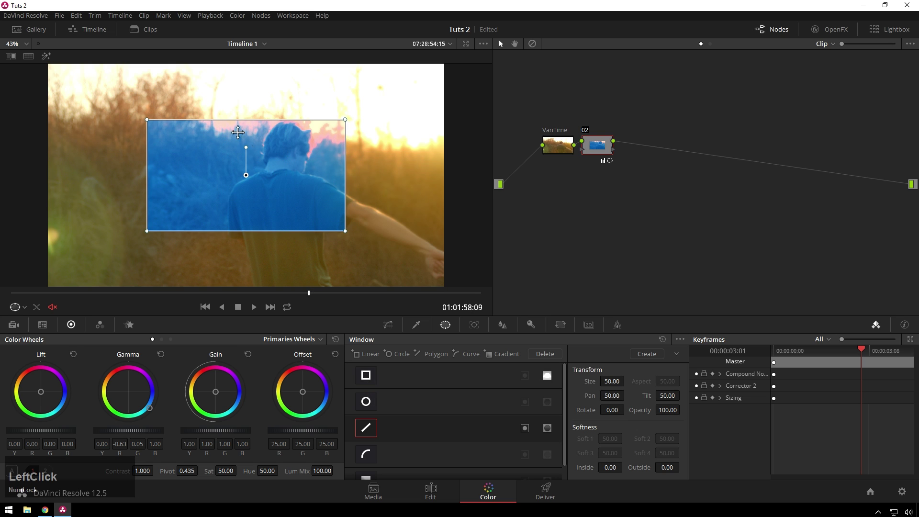
left_click(153, 121)
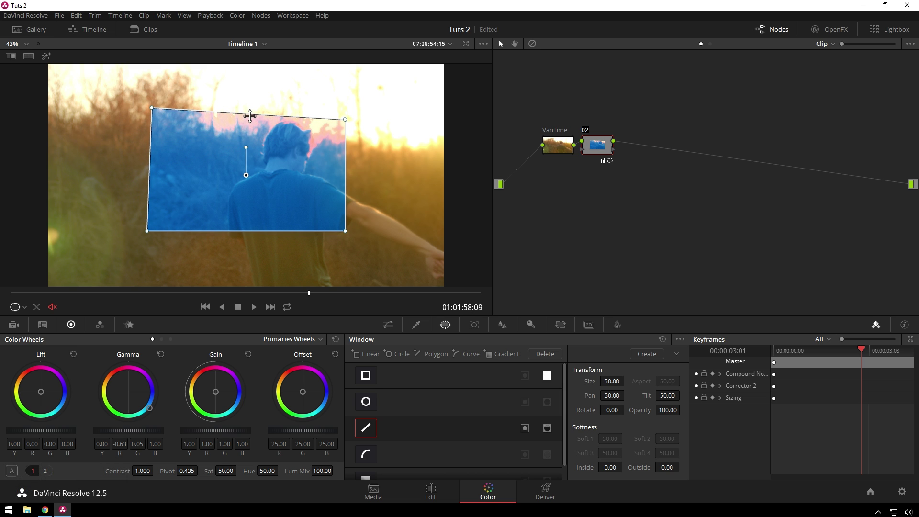
left_click(249, 116)
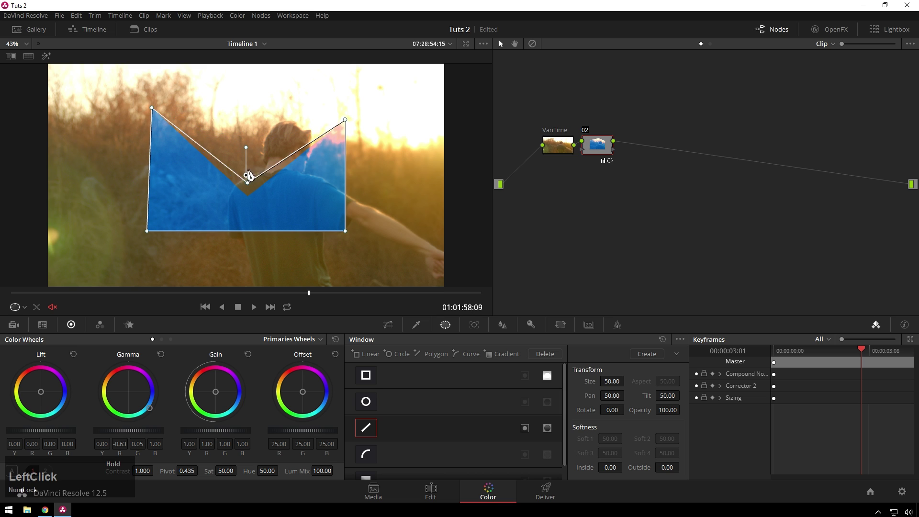
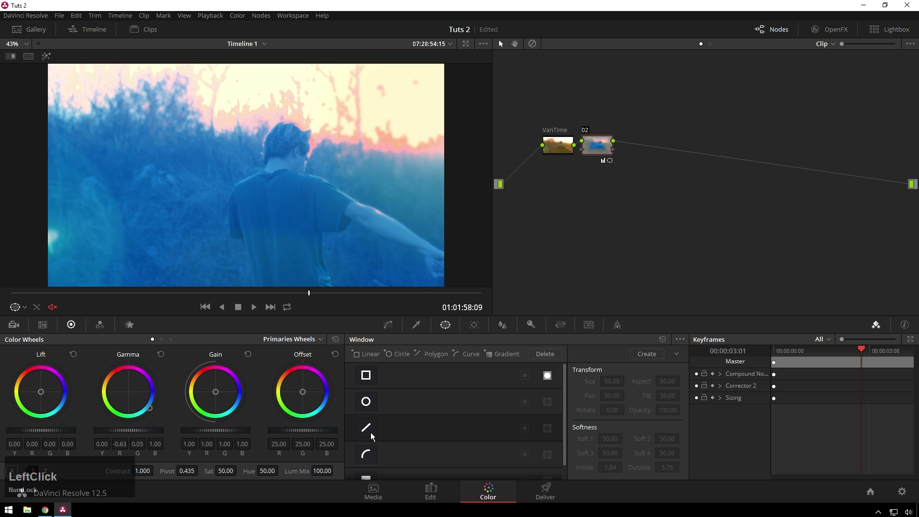
scroll("down", 3)
Step: Close the Curve window into a blob around the man and raise its inside and outside softness
left_click(371, 446)
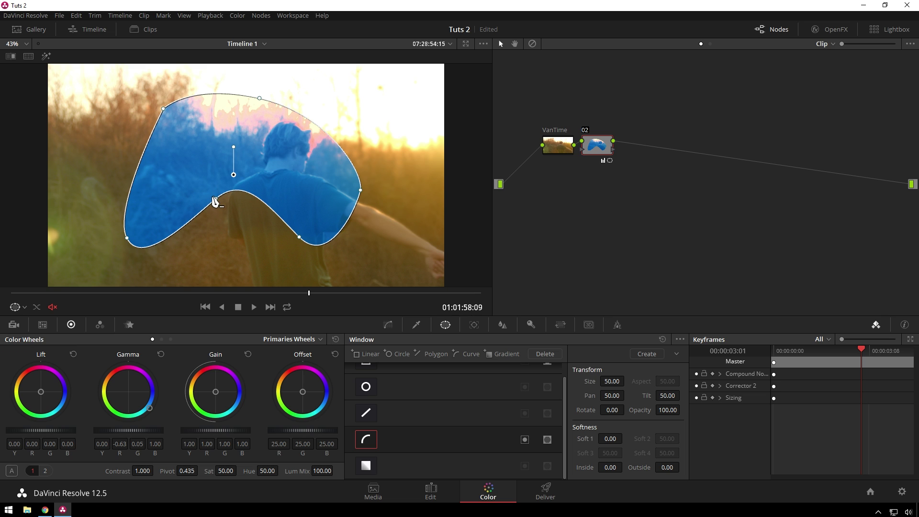
left_click(215, 201)
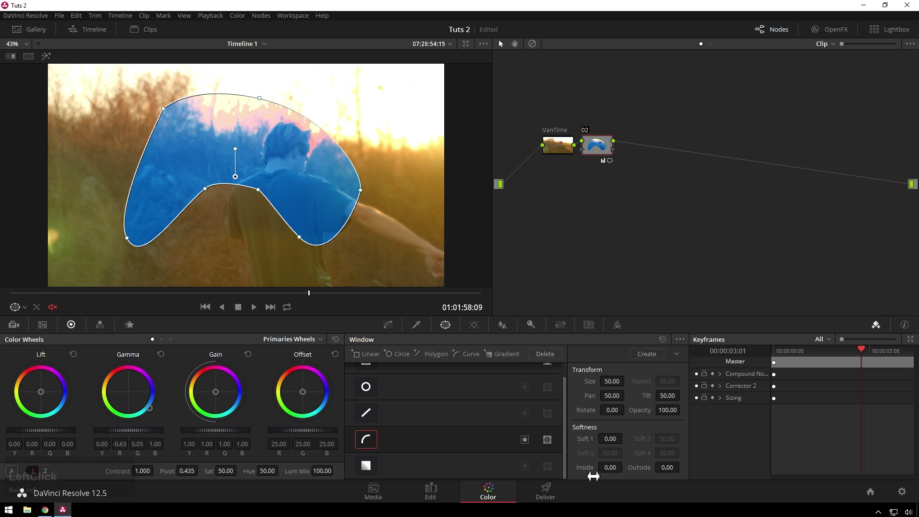
left_click(596, 478)
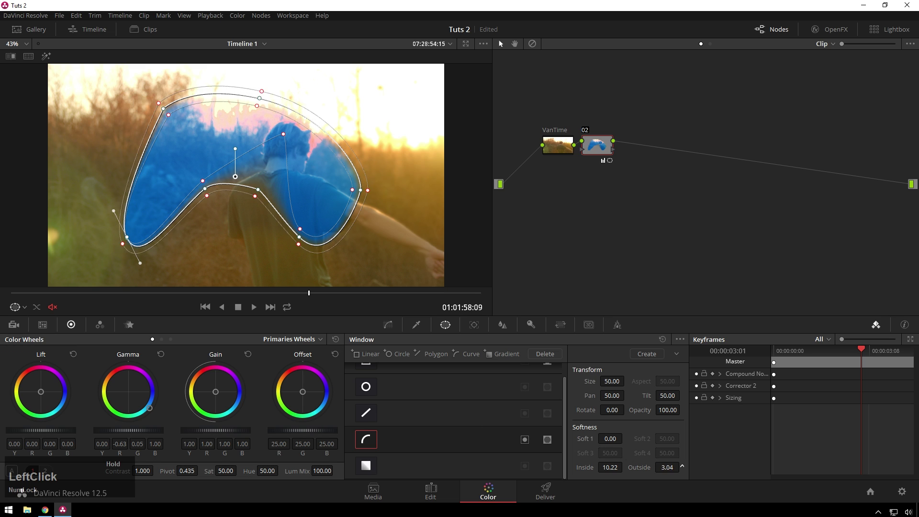
left_click(381, 198)
Step: Enable a Gradient window angled across the man's back and reset the Gamma colour balance
left_click(370, 449)
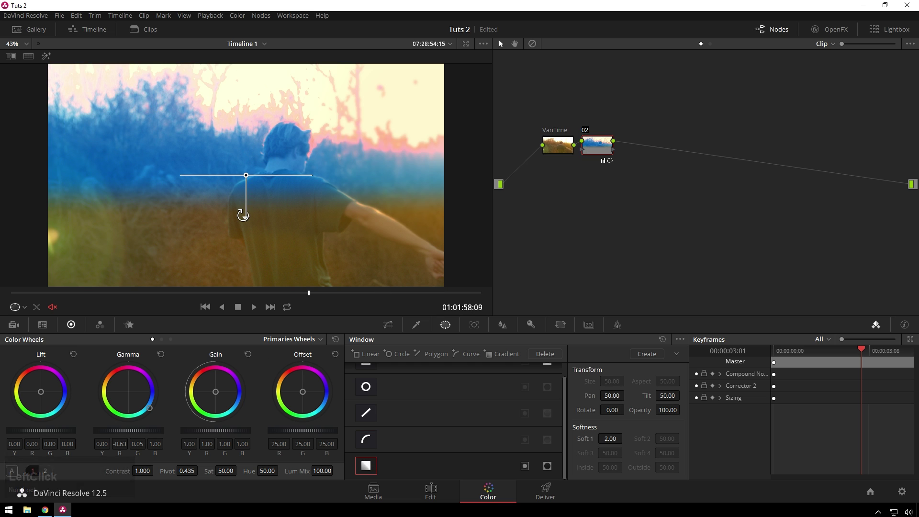
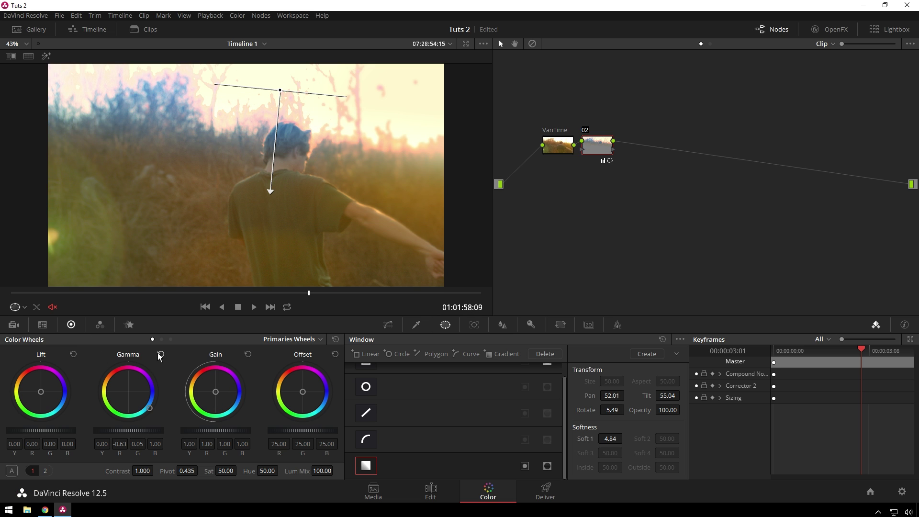
left_click(161, 357)
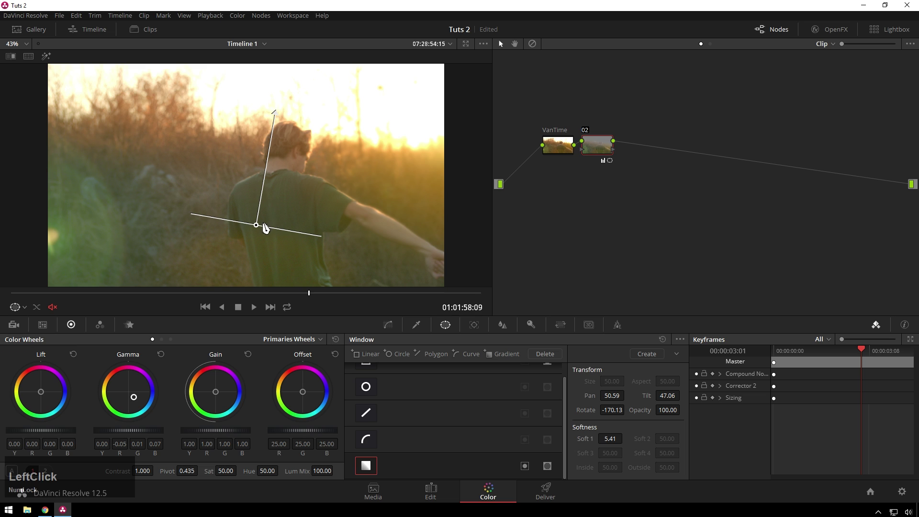
left_click(260, 228)
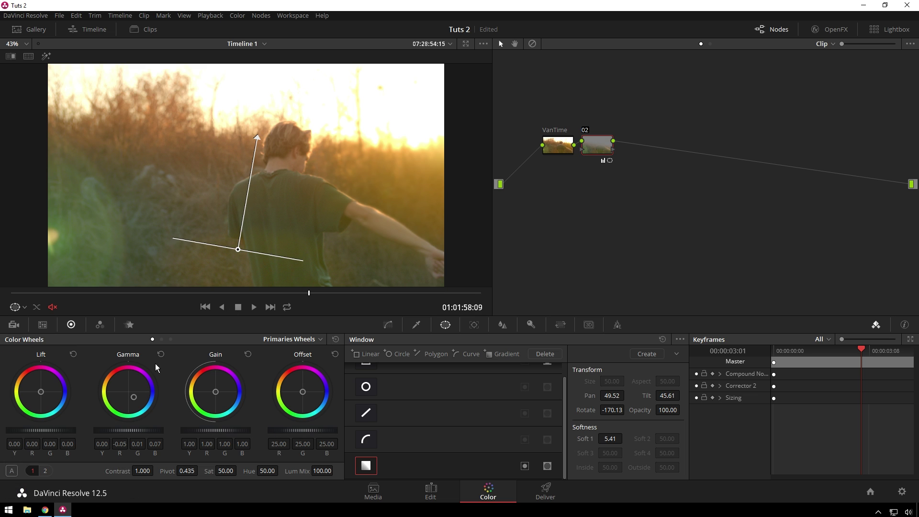
left_click(163, 360)
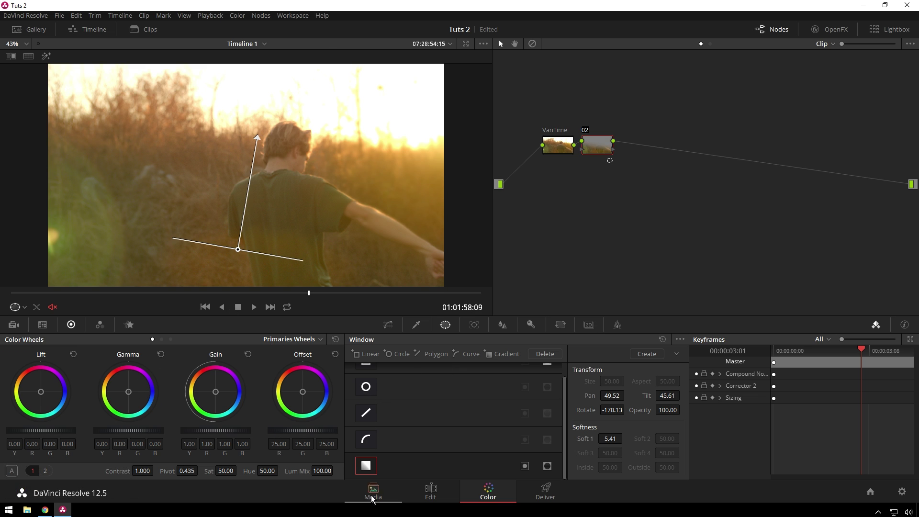
Step: Add a new circle and a Linear window beside the original circle, then remove the extra circle
left_click(371, 466)
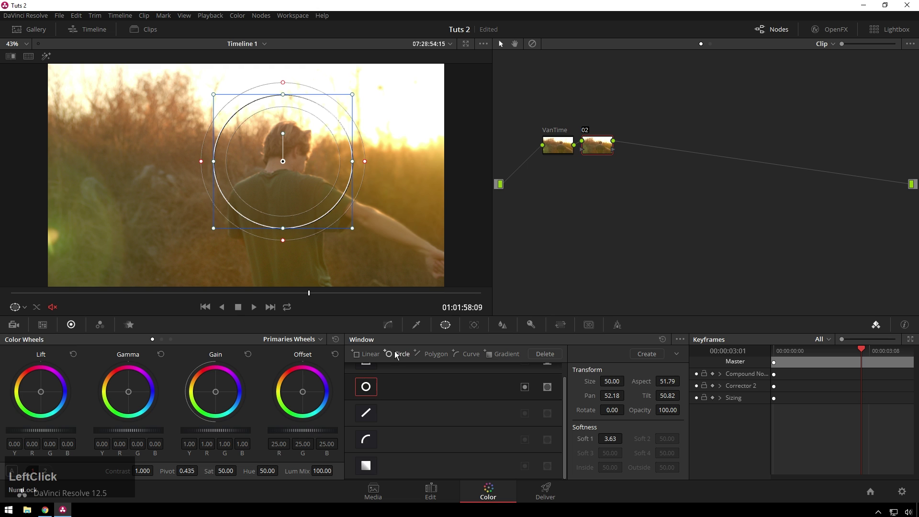
left_click(197, 172)
left_click(357, 357)
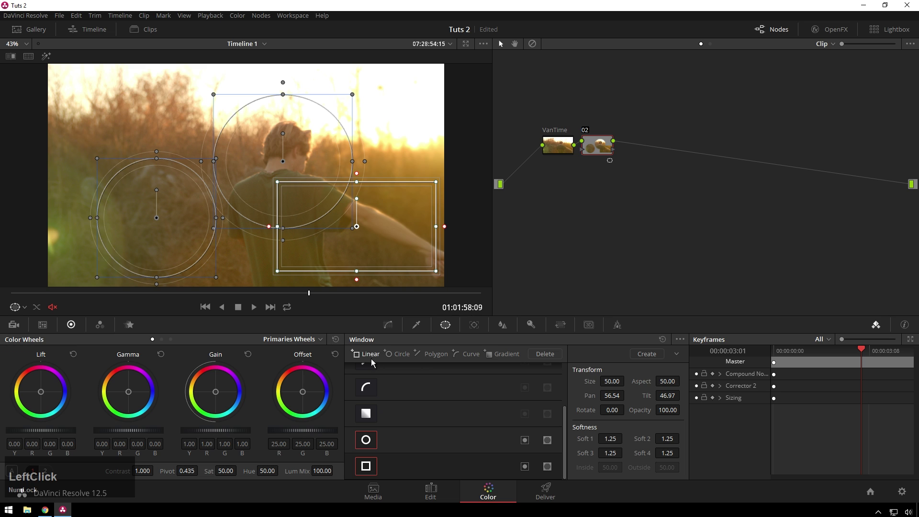
left_click(431, 459)
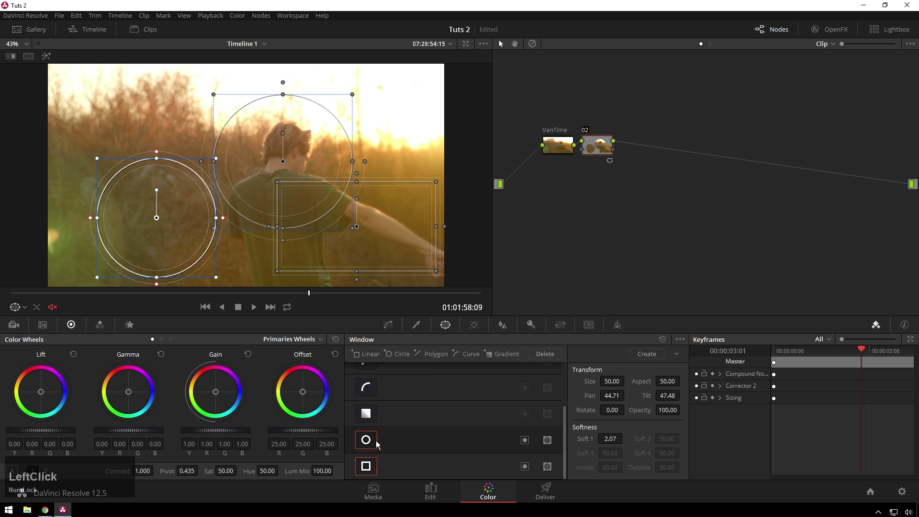
scroll("down", 3)
left_click(431, 472)
scroll("up", 3)
Step: Rename the circle window to 'cool wiindow' and make it the window being edited
left_click(405, 364)
scroll("down", 3)
left_click(414, 441)
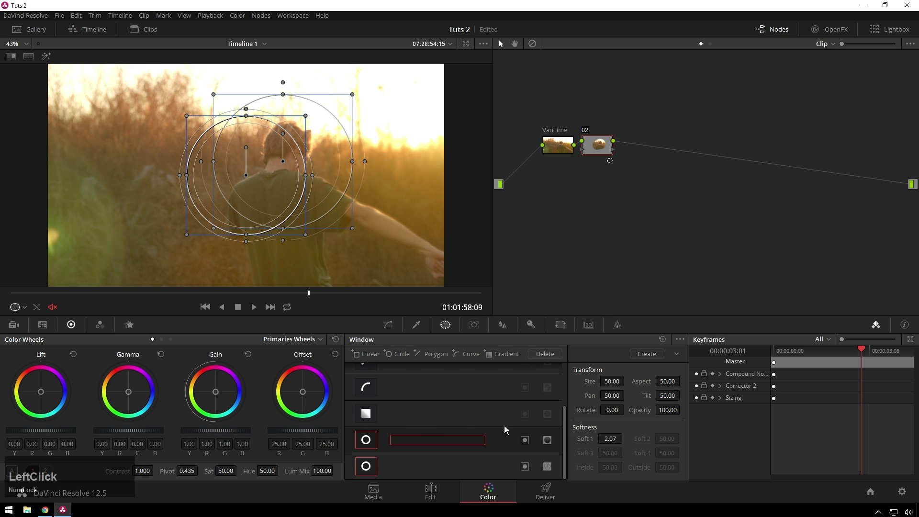
type("cool")
key("space")
type("wiindow")
key("Return")
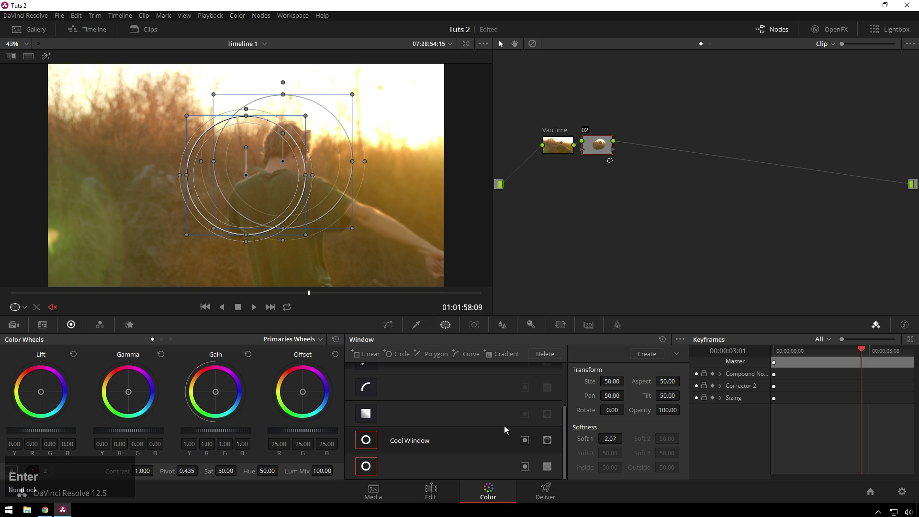
left_click(551, 355)
Step: Raise the circle's softness to about 20, invert it to correct outside, and go to the clip start
scroll("down", 3)
left_click(439, 467)
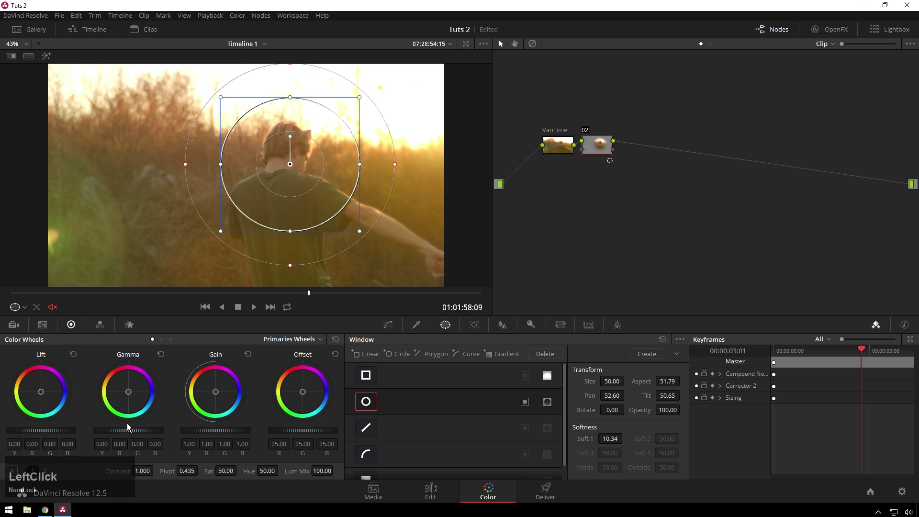
scroll("down", 3)
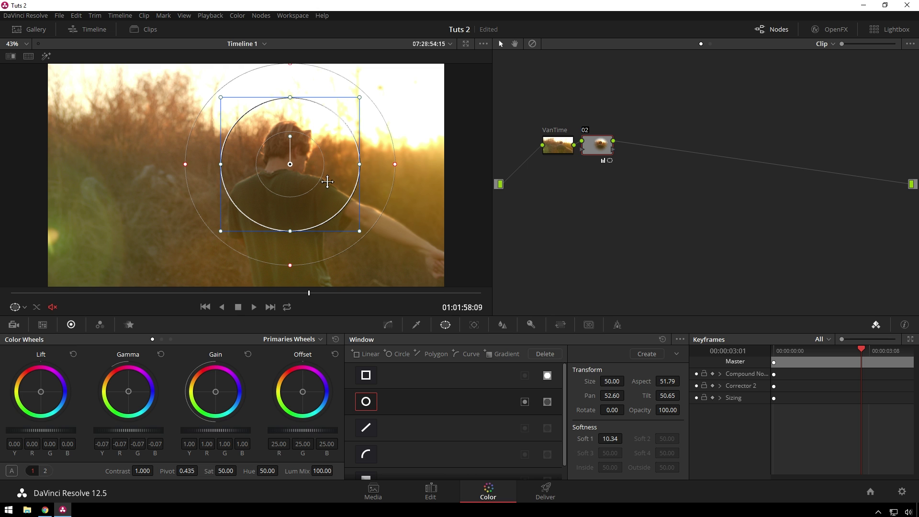
left_click(526, 410)
left_click(398, 171)
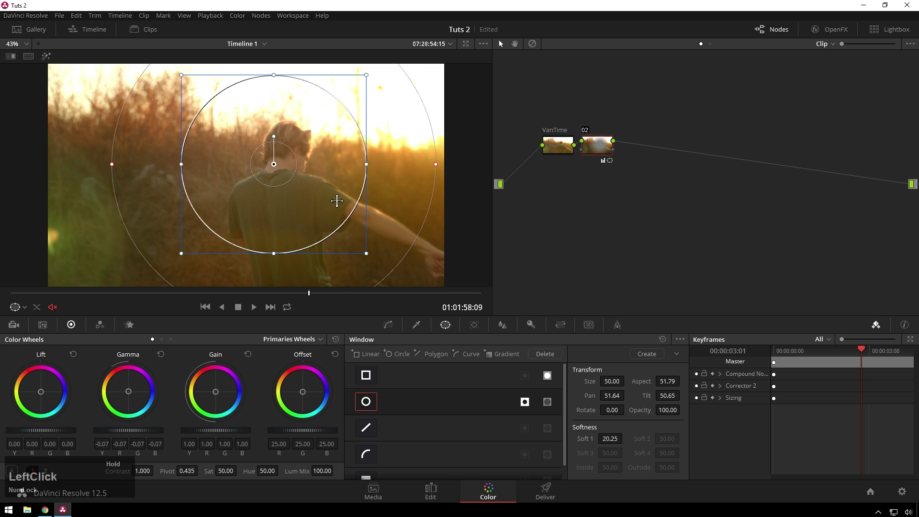
left_click(326, 296)
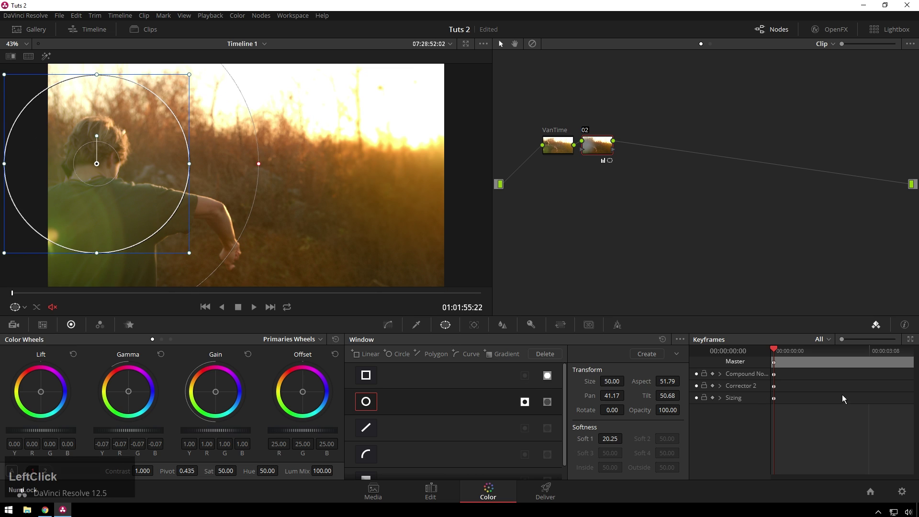
Step: Expand Corrector 2 in the Keyframes panel and turn on keyframing for Circ Win
left_click(740, 394)
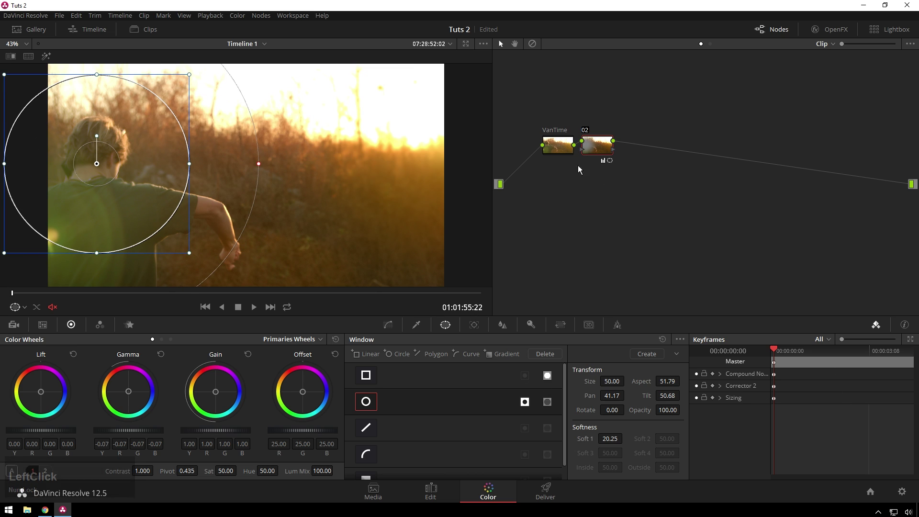
left_click(721, 394)
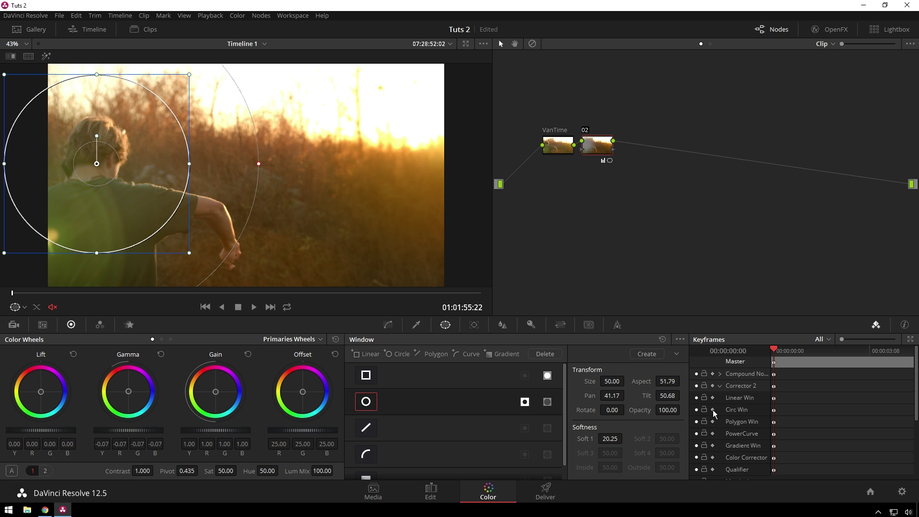
left_click(714, 415)
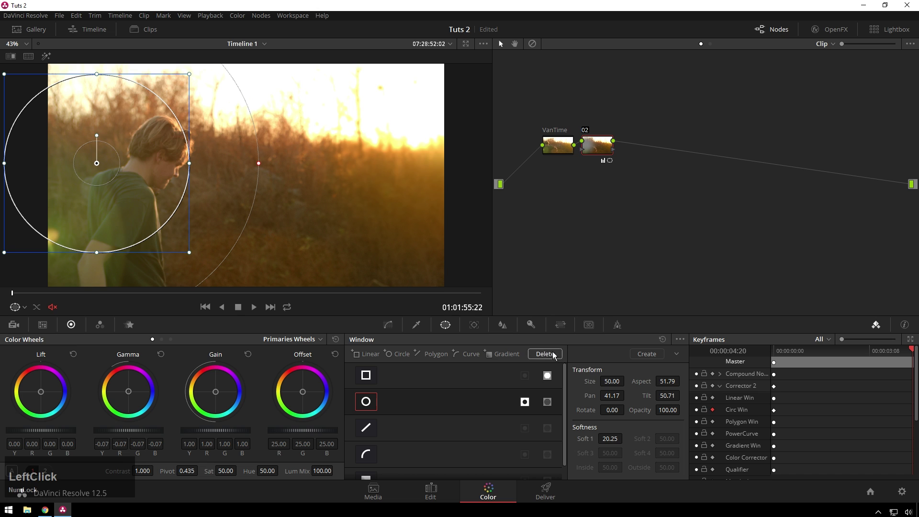
left_click(117, 170)
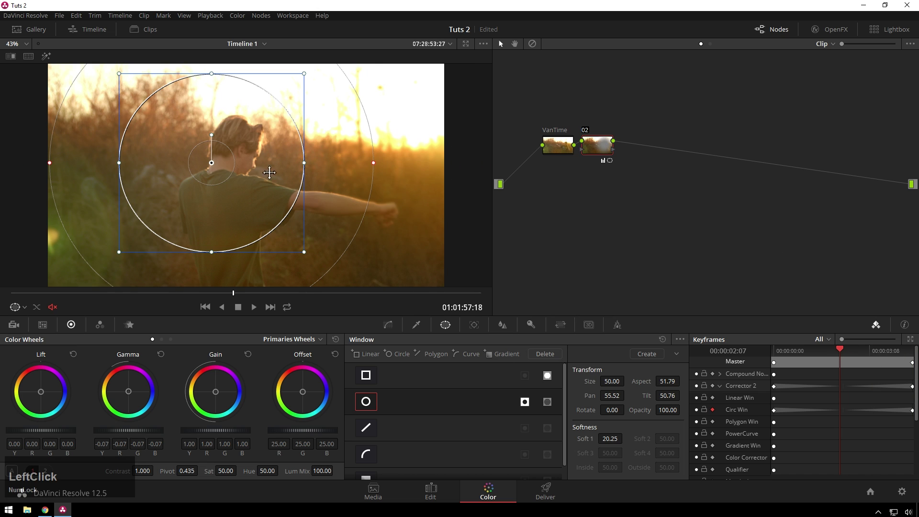
Step: Reposition the window onto the head at later frames, then select and delete its keyframes
left_click(225, 178)
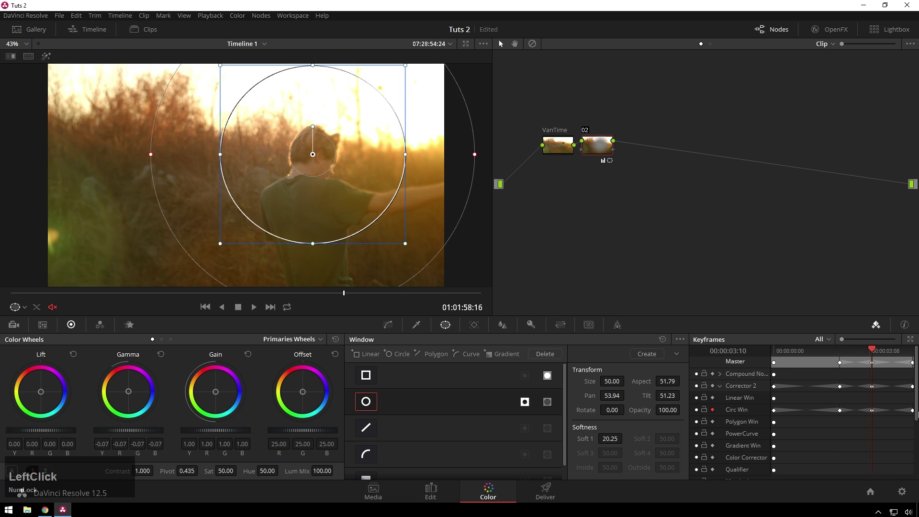
left_click(780, 355)
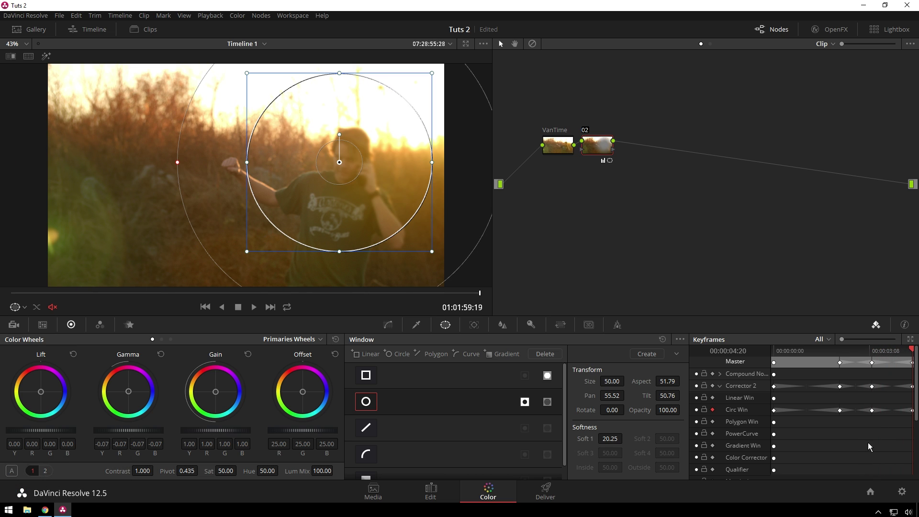
left_click(777, 416)
key("Delete")
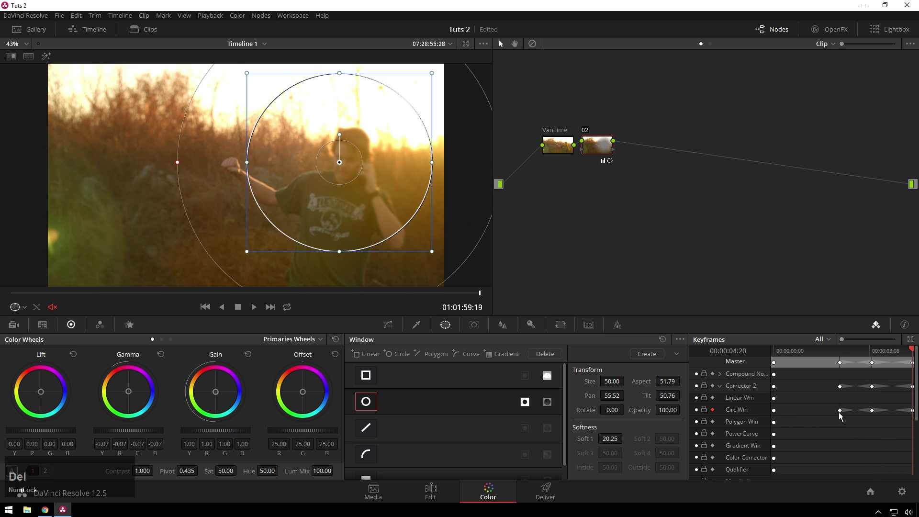
Step: Delete the hand-set Circ Win keyframes and switch to the Tracker palette in Window mode
left_click(843, 416)
left_click(876, 417)
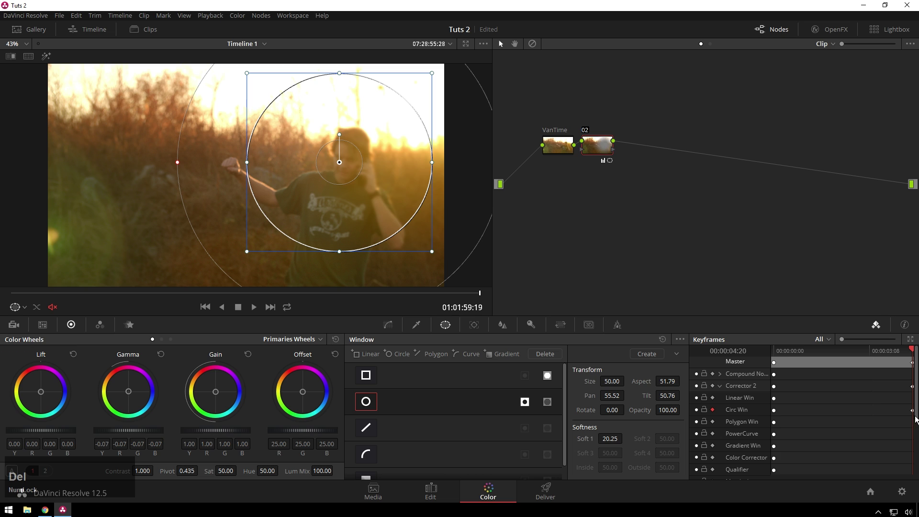
left_click(914, 417)
Step: Disable 3D tracking and shrink the circle tightly around the man's head on the first frame
left_click(486, 326)
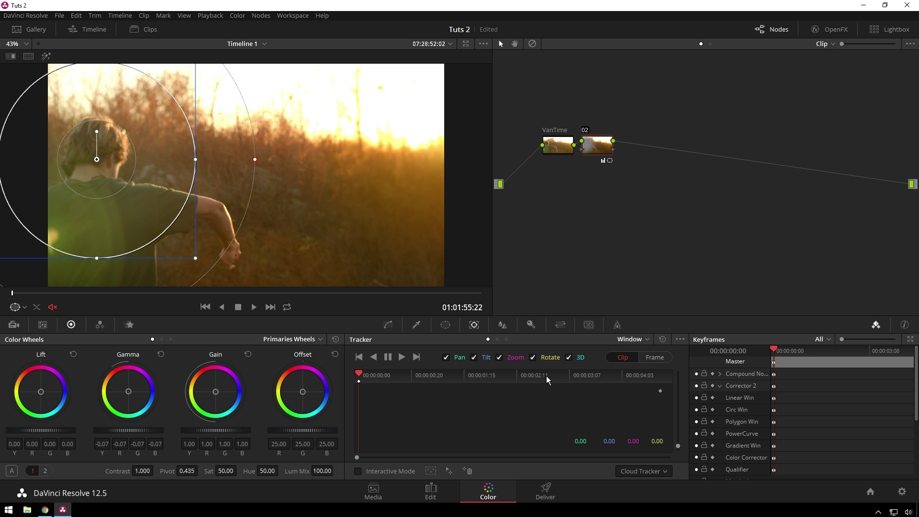
left_click(576, 362)
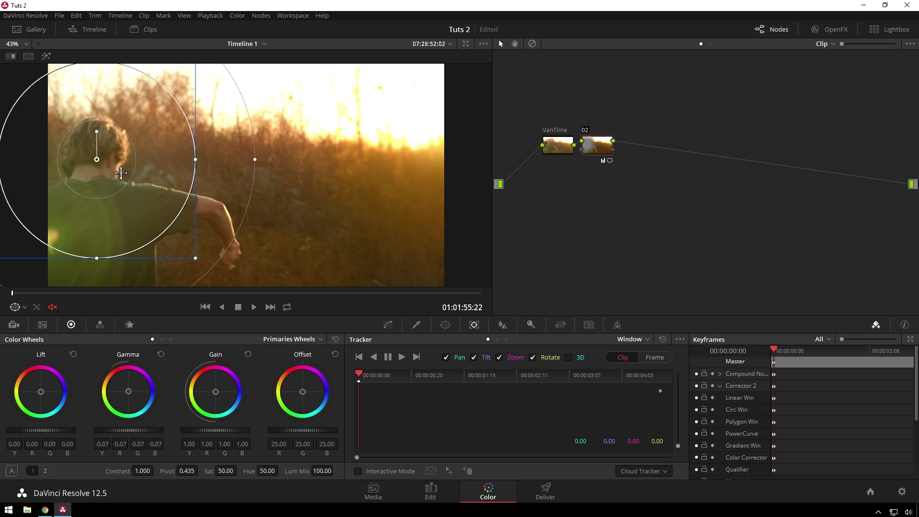
left_click(261, 168)
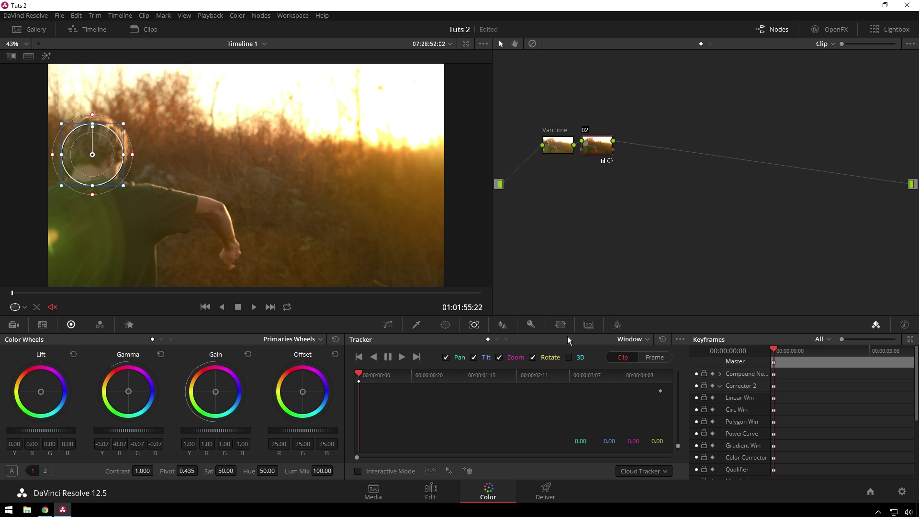
Step: Track the circle forward through the clip, stop the analysis, and return to the first frame
left_click(402, 362)
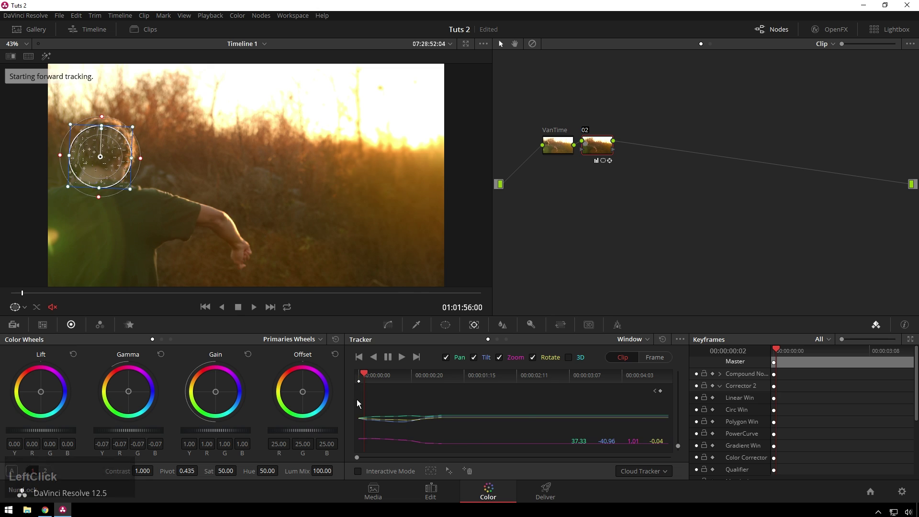
left_click(392, 364)
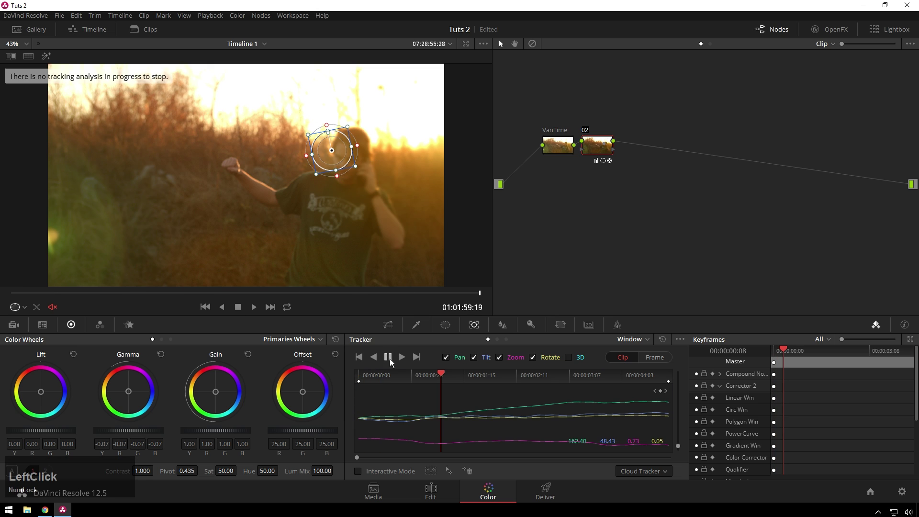
left_click(665, 377)
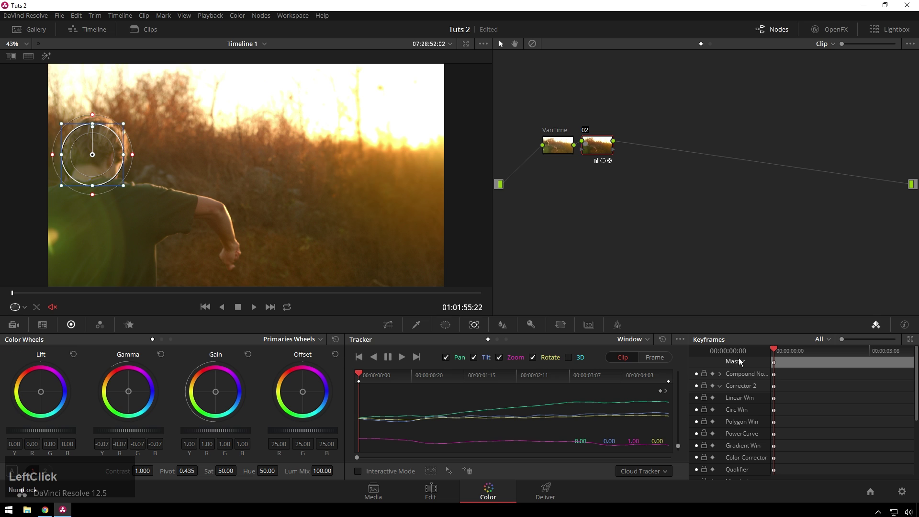
Step: Clear the old track, bypass the VanTime node with Ctrl+D, and select node 02
left_click(663, 344)
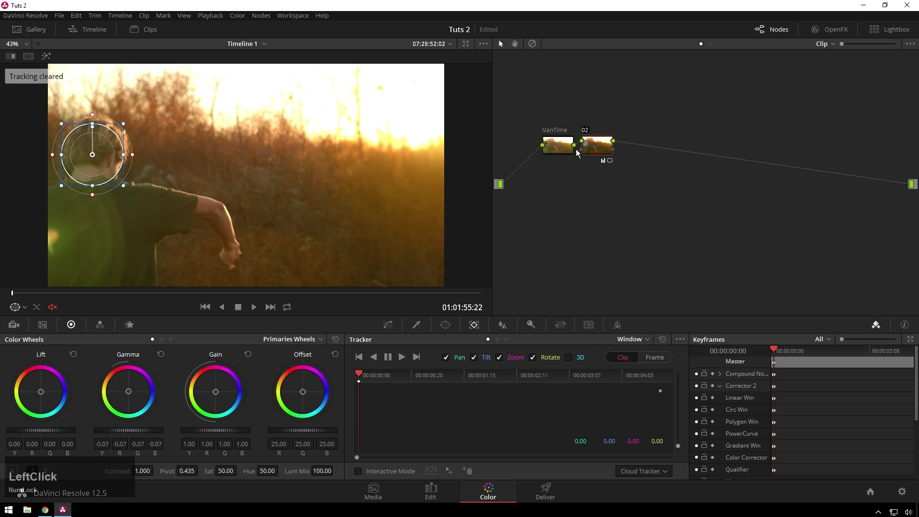
key("ctrl+d")
left_click(597, 157)
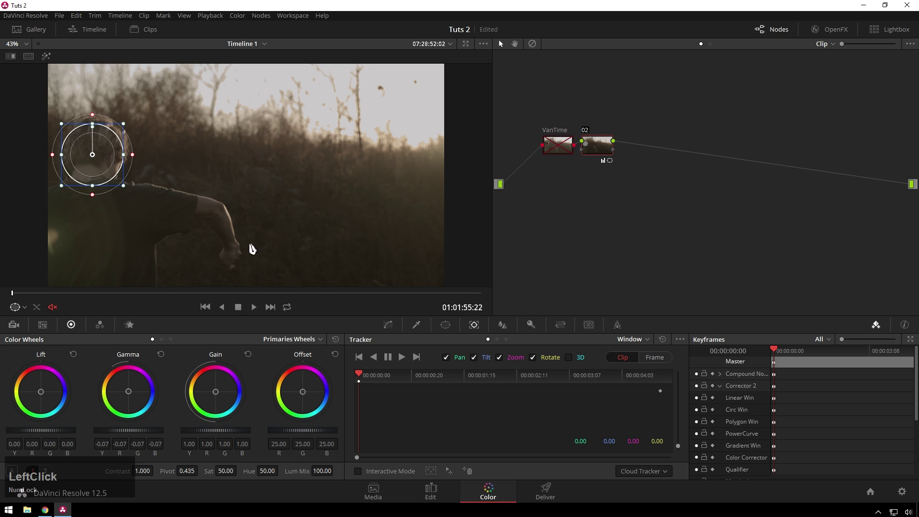
Step: Re-track the circle forward to the clip's end, then turn the VanTime node back on
left_click(403, 366)
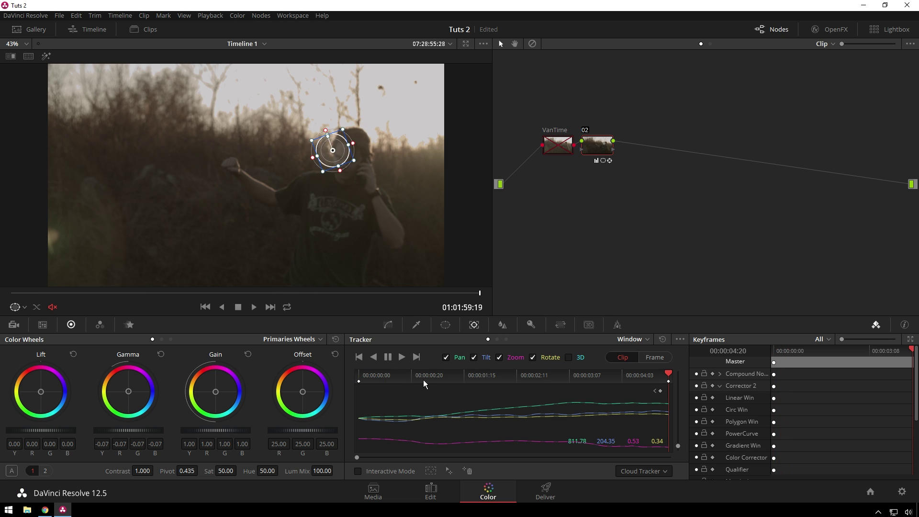
left_click(563, 147)
key("ctrl+d")
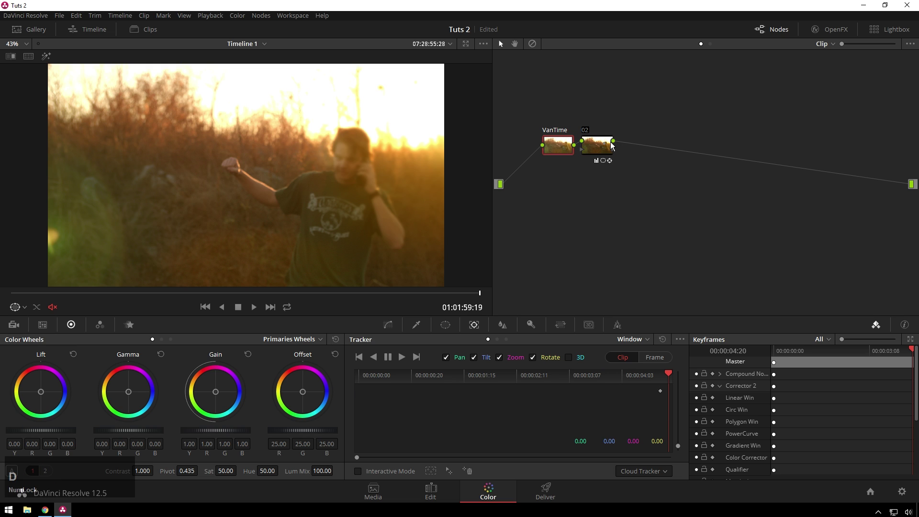
Step: On node 02, check a middle frame and enlarge the circle into a wide soft vignette around the head
left_click(611, 147)
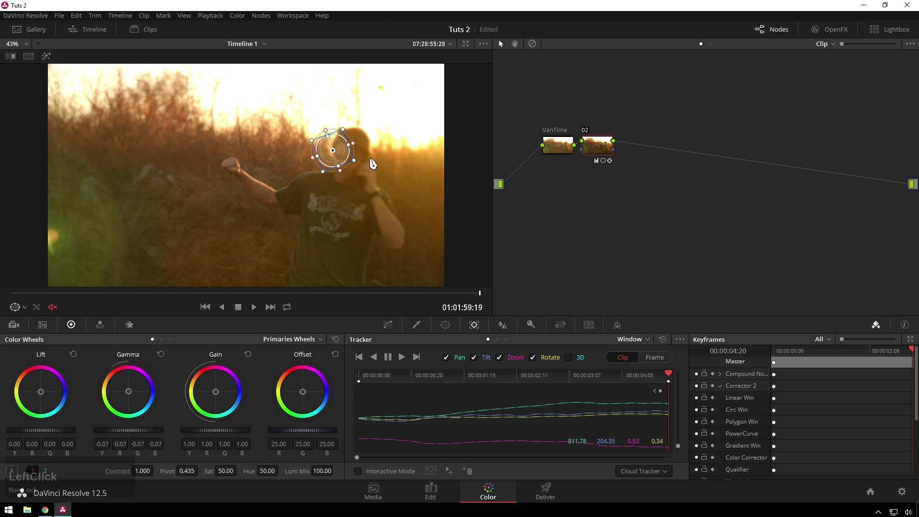
left_click(660, 375)
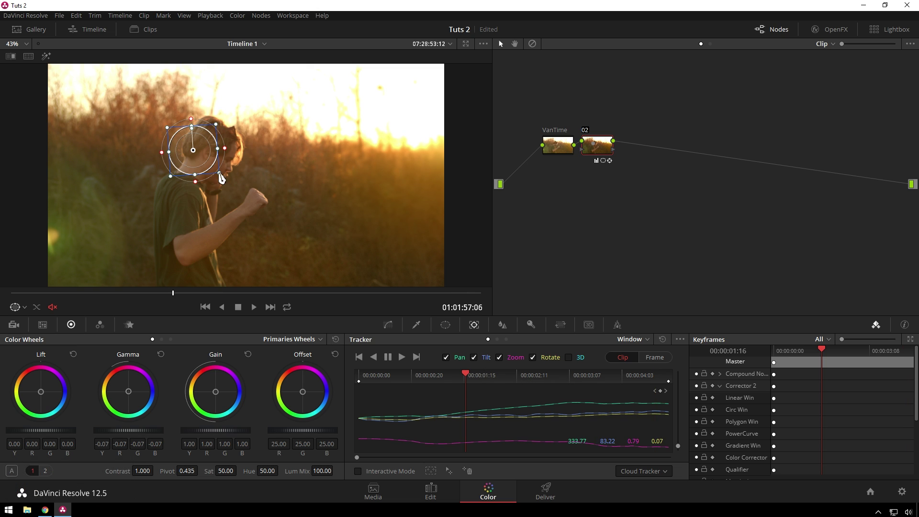
left_click(221, 176)
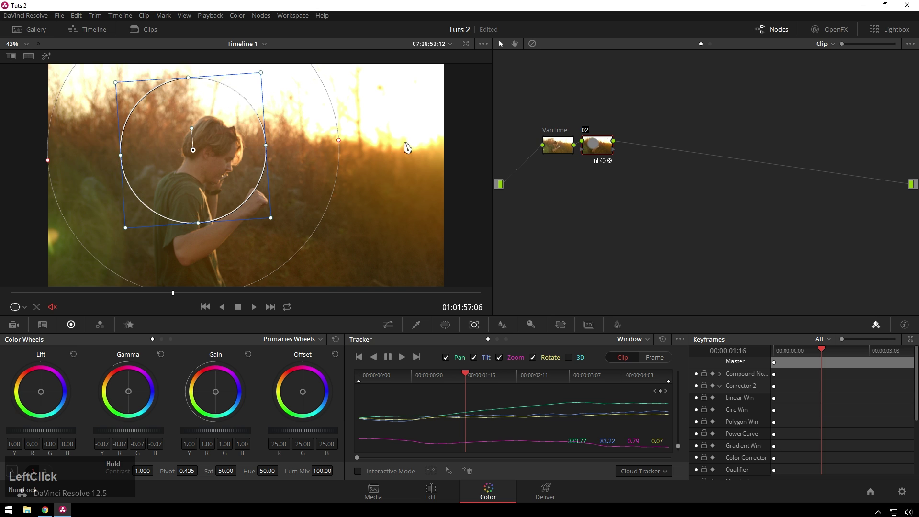
left_click(244, 181)
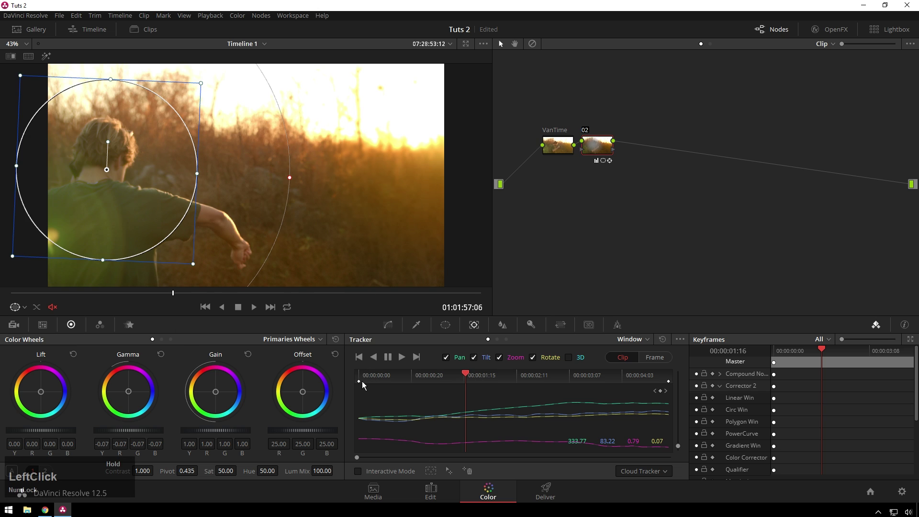